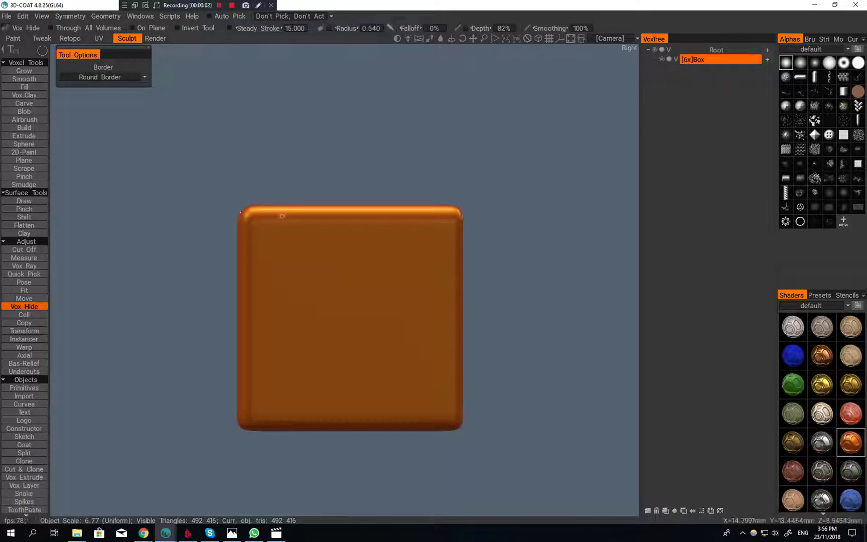
Enable symmetry on the voxel box and show the symmetry plane.
{"action": "key", "text": "shift+Pause"}
{"action": "middle_click", "coordinate": [327, 172]}
{"action": "left_click", "coordinate": [319, 177]}
{"action": "left_click", "coordinate": [332, 151]}
Bring up the symmetry settings to mirror across X, Y and Z for the corner holes.
{"action": "key", "text": "s"}
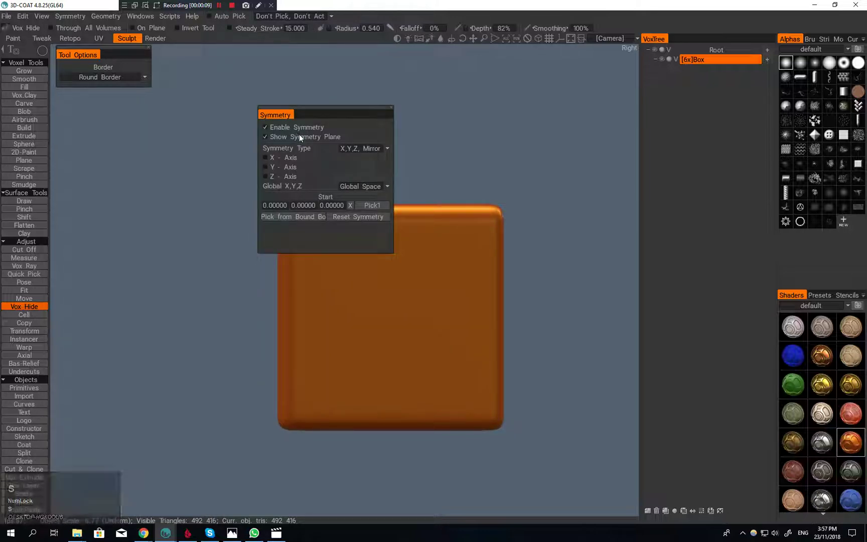
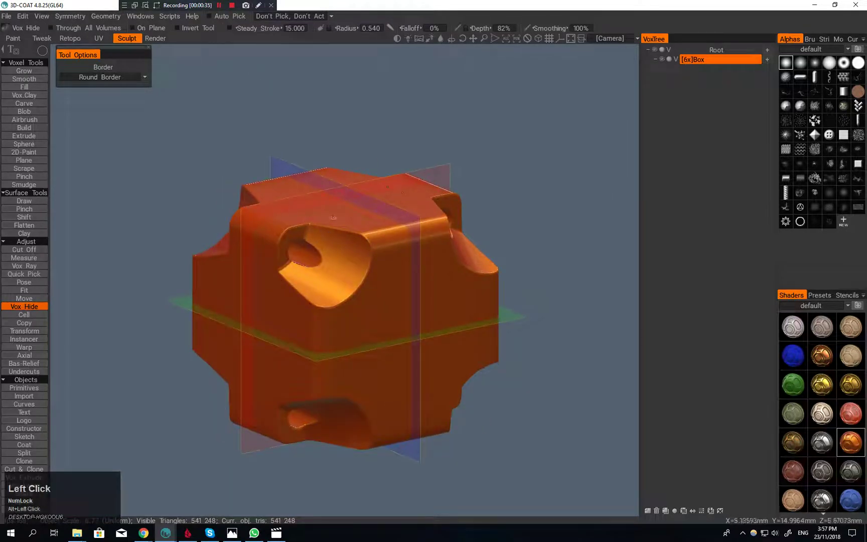
Disable symmetry and cut a quarter-circle out of the plate's lower-left corner with Cut Off.
{"action": "left_click", "coordinate": [306, 250]}
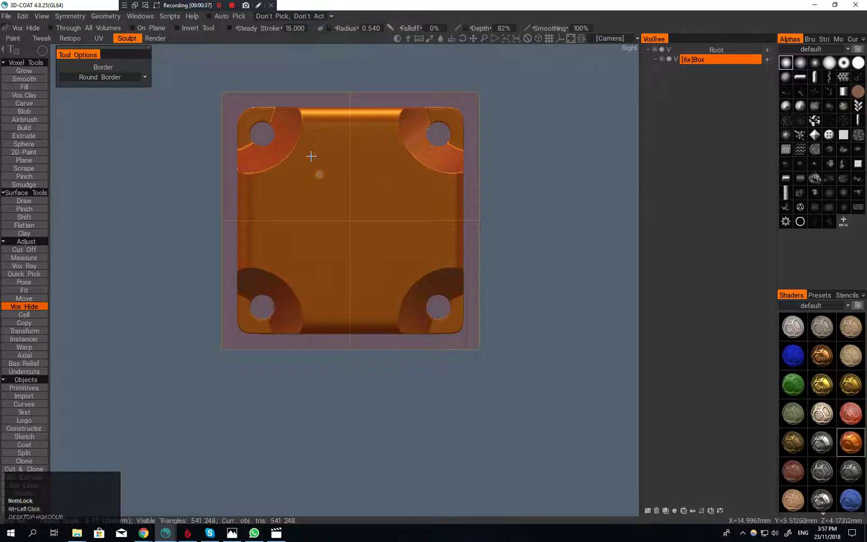
{"action": "middle_click", "coordinate": [298, 167]}
{"action": "key", "text": "s"}
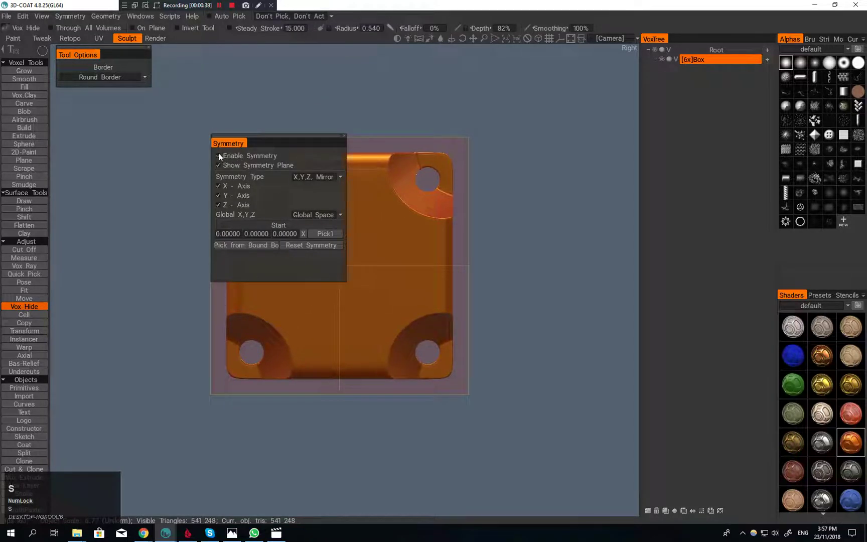
{"action": "left_click", "coordinate": [226, 157]}
{"action": "middle_click", "coordinate": [181, 176]}
{"action": "key", "text": "e"}
{"action": "left_click", "coordinate": [336, 267]}
{"action": "key", "text": "space"}
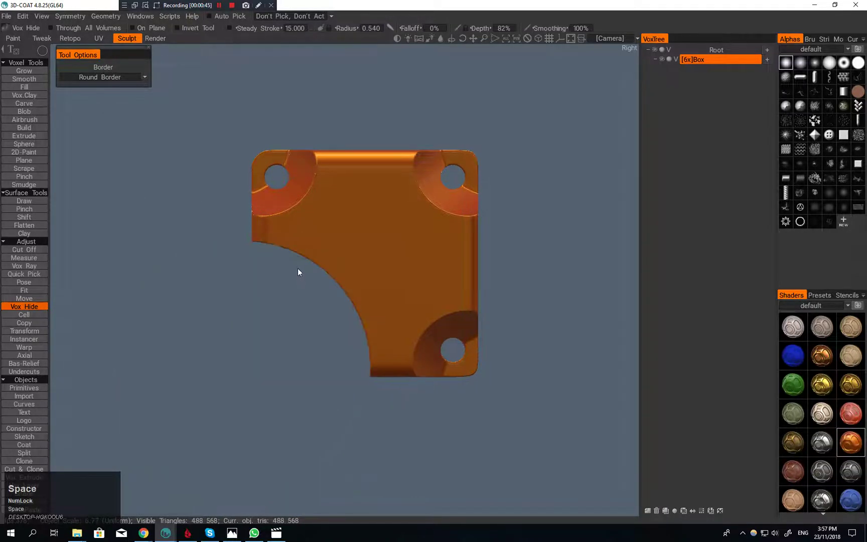
Re-enable symmetry in the settings panel and adjust its options over the cutaway plate.
{"action": "key", "text": "s"}
{"action": "left_click", "coordinate": [250, 218]}
{"action": "middle_click", "coordinate": [267, 75]}
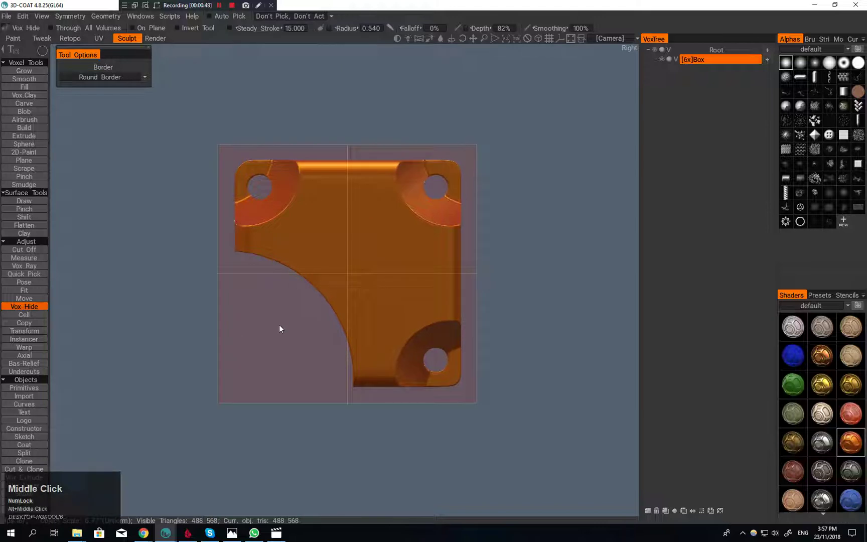
{"action": "middle_click", "coordinate": [279, 167]}
{"action": "left_click", "coordinate": [277, 153]}
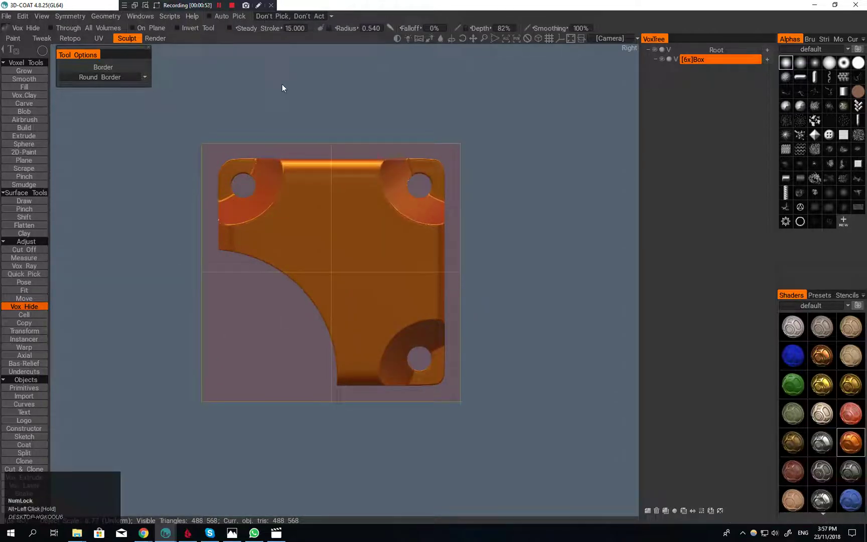
{"action": "left_click", "coordinate": [295, 232]}
{"action": "middle_click", "coordinate": [279, 240]}
{"action": "left_click", "coordinate": [307, 280]}
Confirm the symmetry settings and ready the Cut Off shape for the edge notches.
{"action": "key", "text": "s"}
{"action": "left_click", "coordinate": [288, 271]}
{"action": "middle_click", "coordinate": [209, 183]}
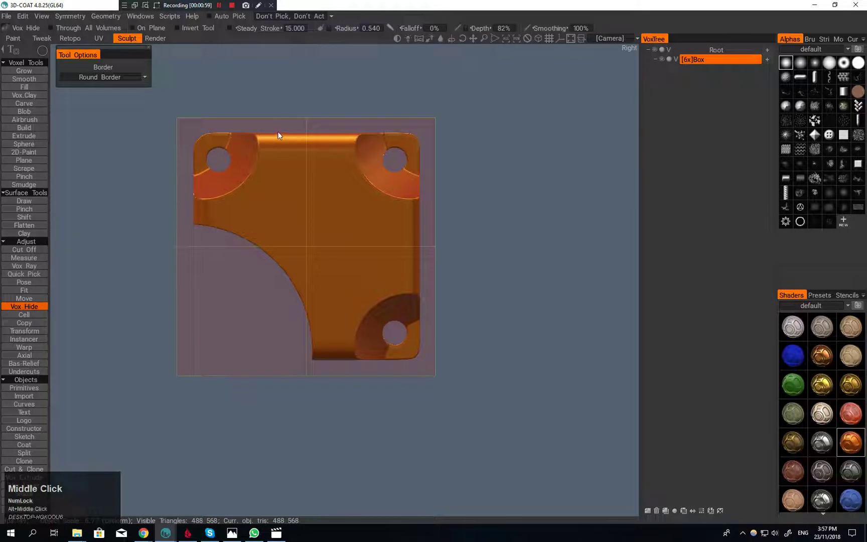
{"action": "key", "text": "e"}
{"action": "left_click", "coordinate": [328, 140]}
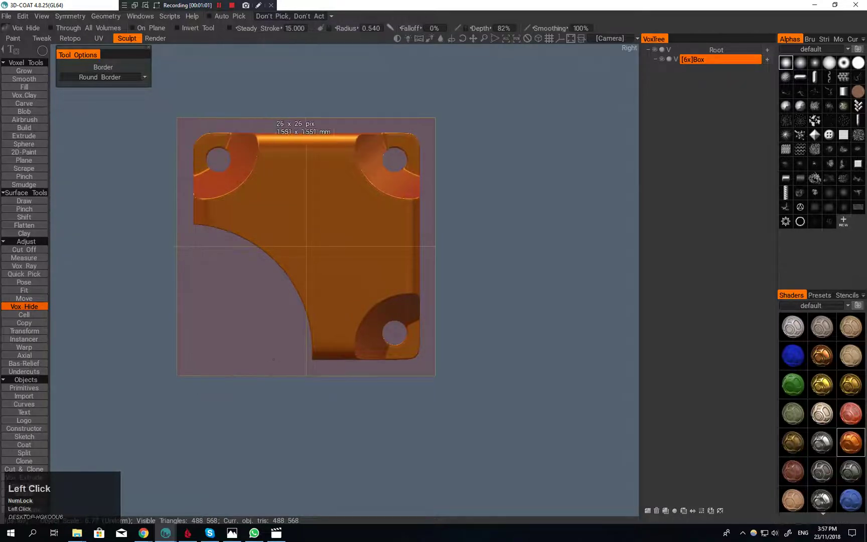
Cut a small mirrored semicircular notch into the plate's top edge.
{"action": "key", "text": "space"}
{"action": "left_click", "coordinate": [194, 215]}
{"action": "key", "text": "space"}
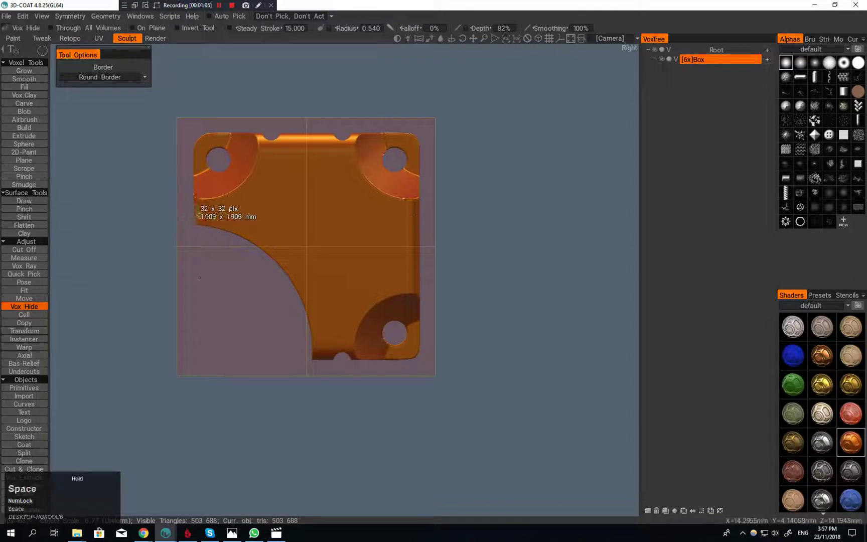
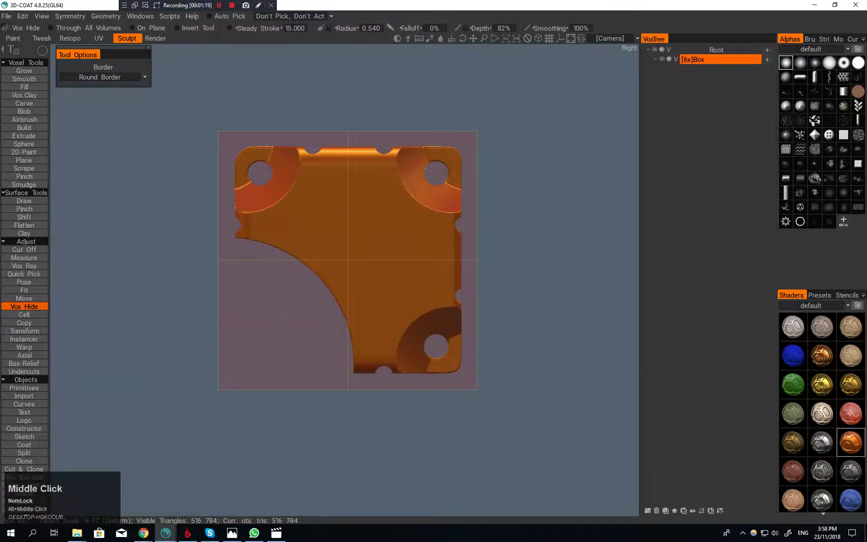
{"action": "key", "text": "s"}
{"action": "left_click", "coordinate": [228, 92]}
{"action": "middle_click", "coordinate": [142, 199]}
{"action": "key", "text": "2"}
{"action": "left_click_drag", "start_coordinate": [237, 185], "coordinate": [270, 64]}
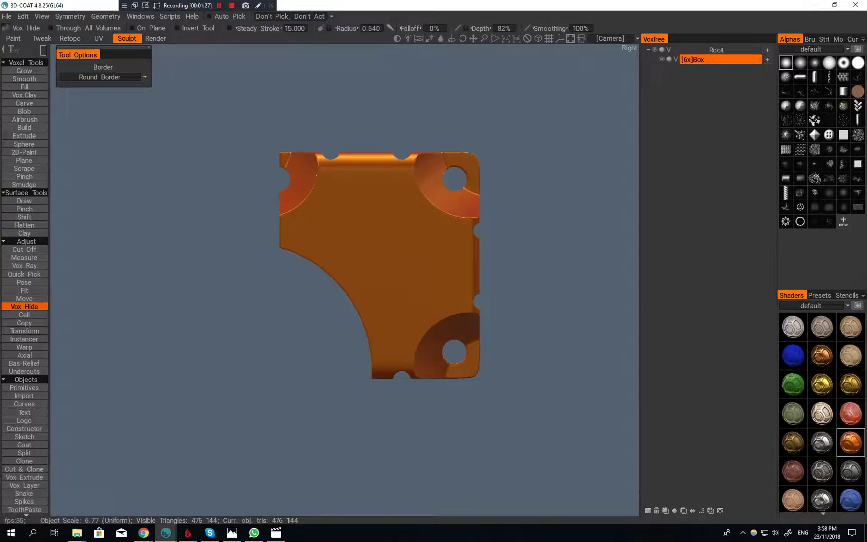
{"action": "left_click", "coordinate": [372, 263]}
{"action": "middle_click", "coordinate": [327, 258]}
{"action": "key", "text": "s"}
{"action": "left_click", "coordinate": [247, 151]}
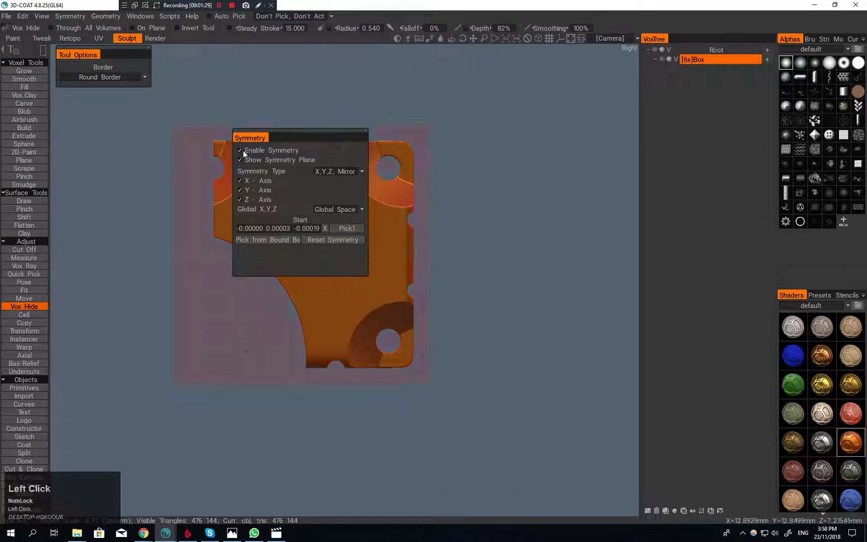
{"action": "middle_click", "coordinate": [274, 90]}
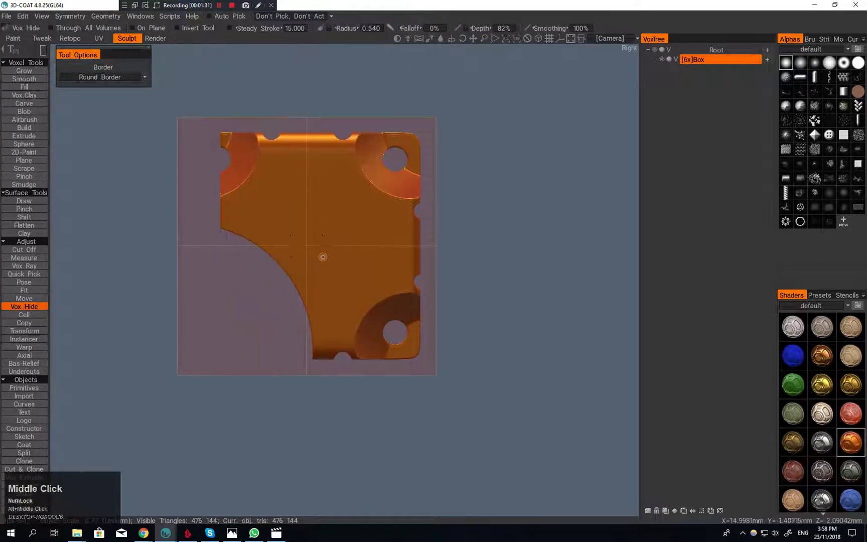
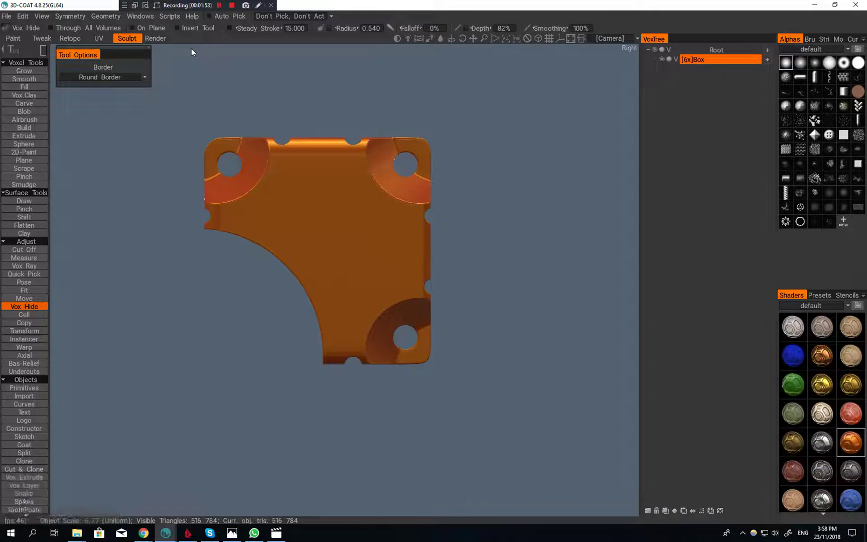
Turn symmetry back on and switch it to a radial pattern of order 12.
{"action": "key", "text": "s"}
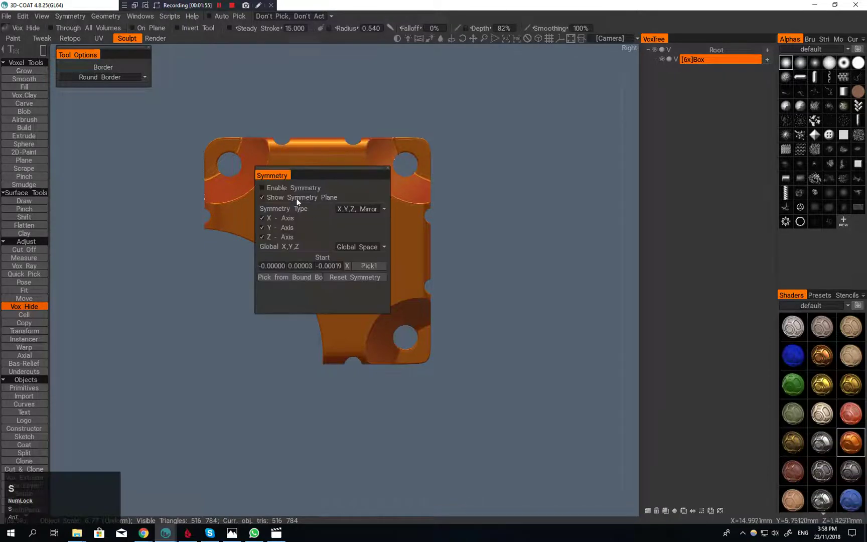
{"action": "left_click", "coordinate": [298, 191]}
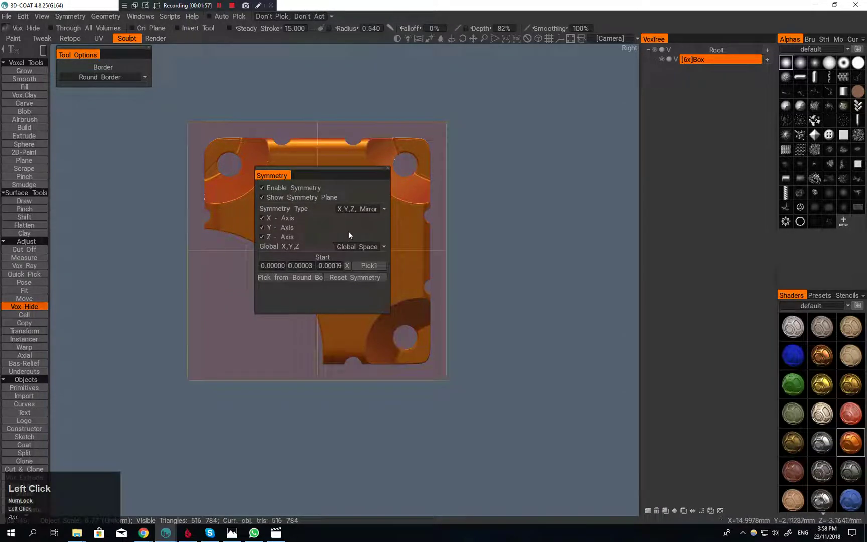
{"action": "left_click", "coordinate": [357, 216]}
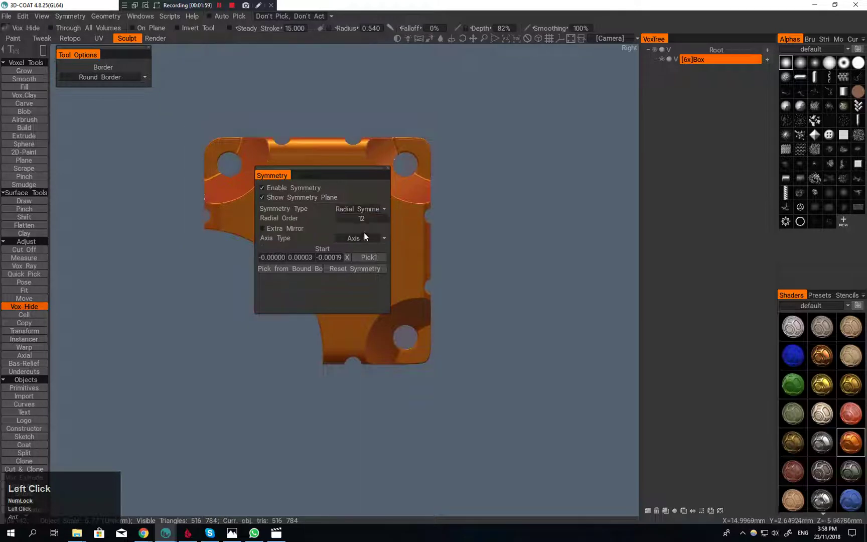
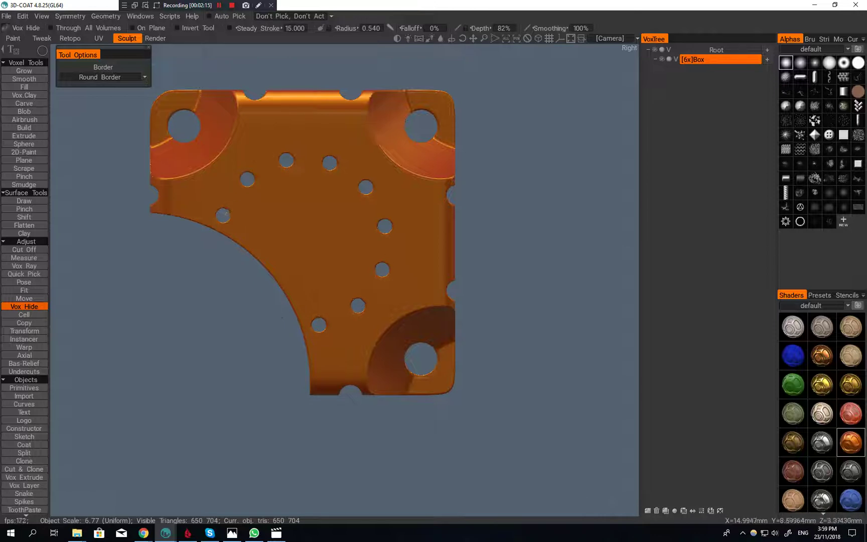
Set the symmetry type back to X, Y, Z Mirror in global space.
{"action": "left_click", "coordinate": [315, 290]}
{"action": "right_click", "coordinate": [282, 250]}
{"action": "left_click", "coordinate": [295, 294]}
{"action": "key", "text": "s"}
{"action": "left_click_drag", "start_coordinate": [385, 218], "coordinate": [532, 244]}
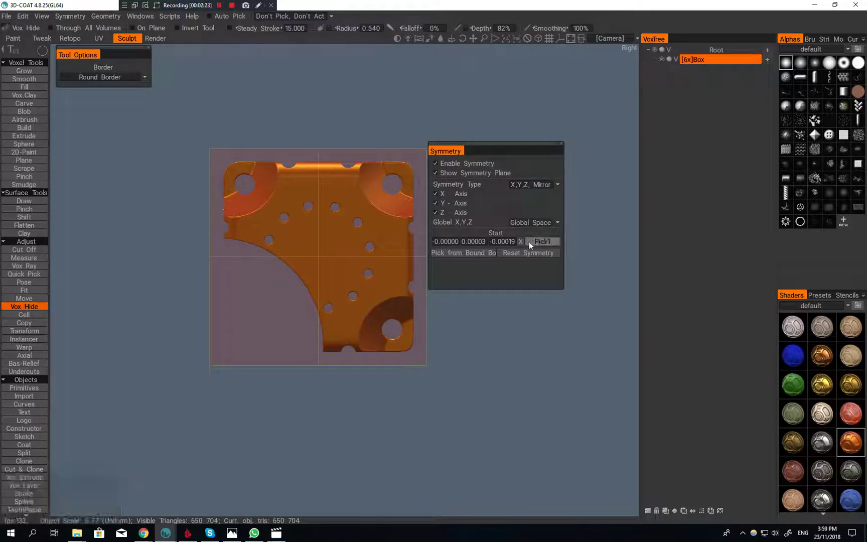
{"action": "left_click", "coordinate": [539, 248]}
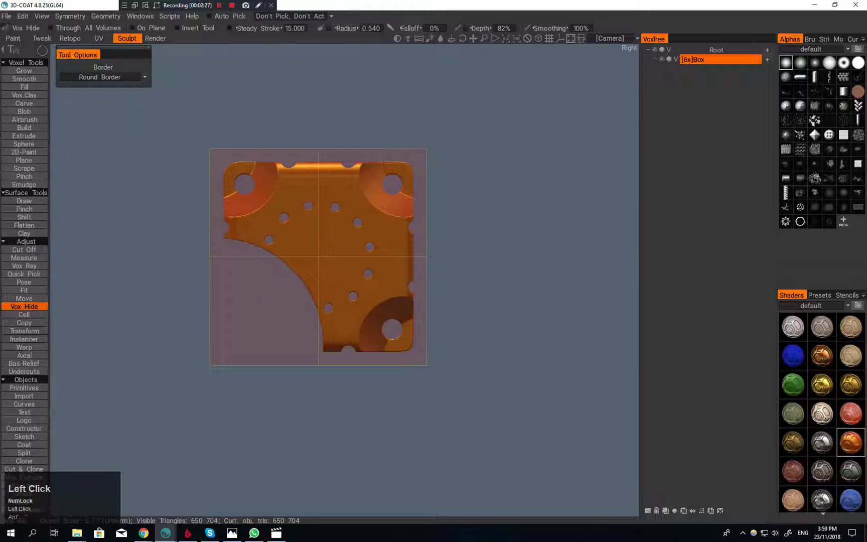